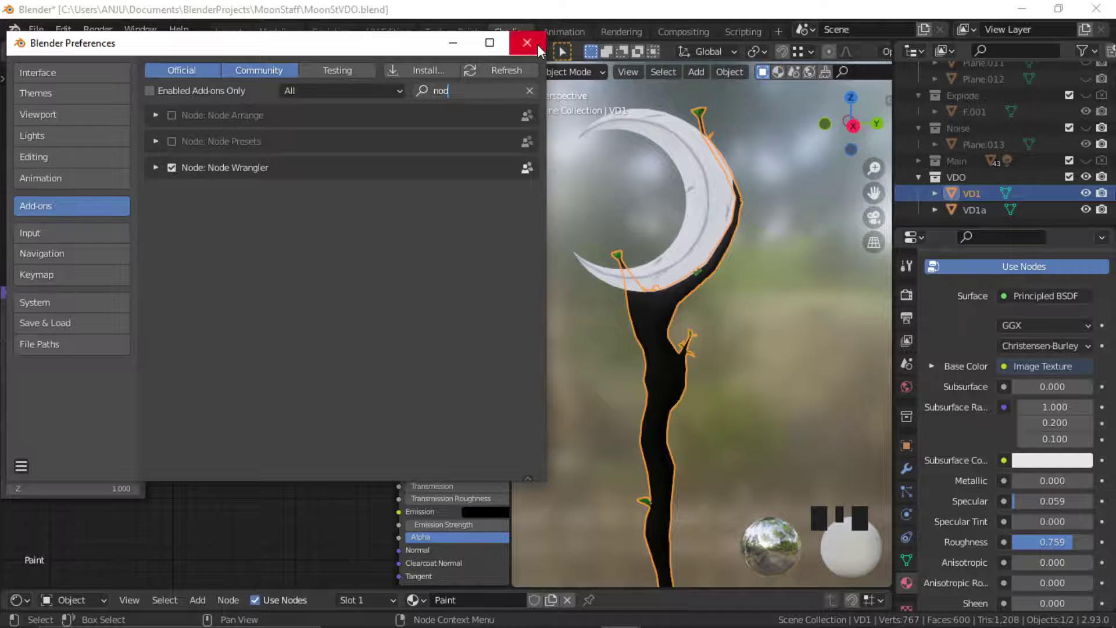
Step: Close the Preferences window after enabling Node Wrangler and return to the shader tree
left_click_drag(330, 492, 271, 369)
scroll("down", 3)
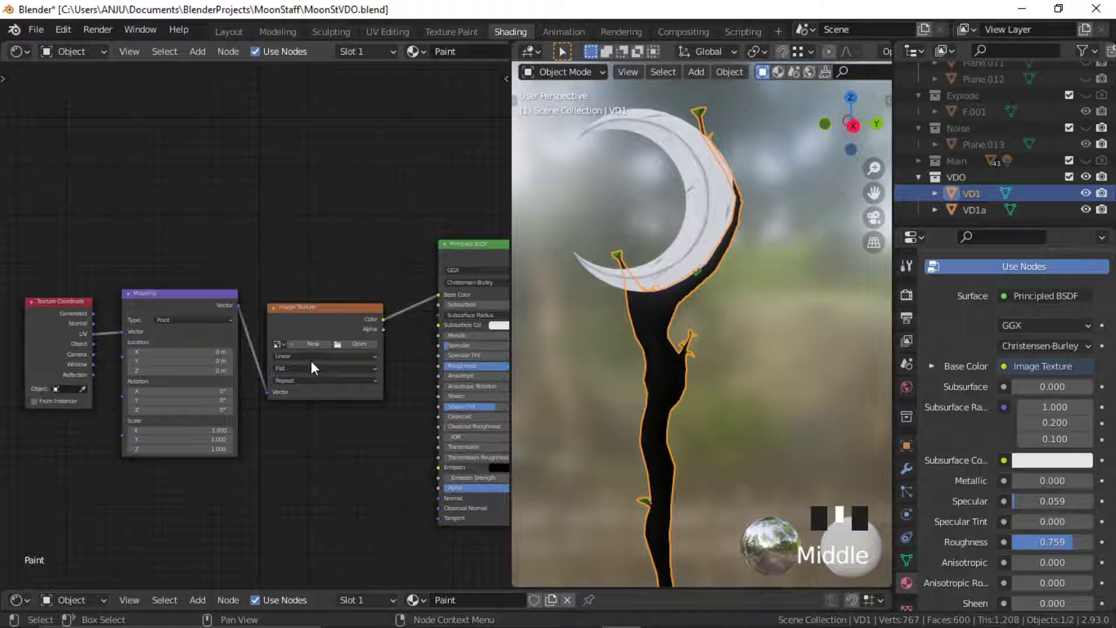
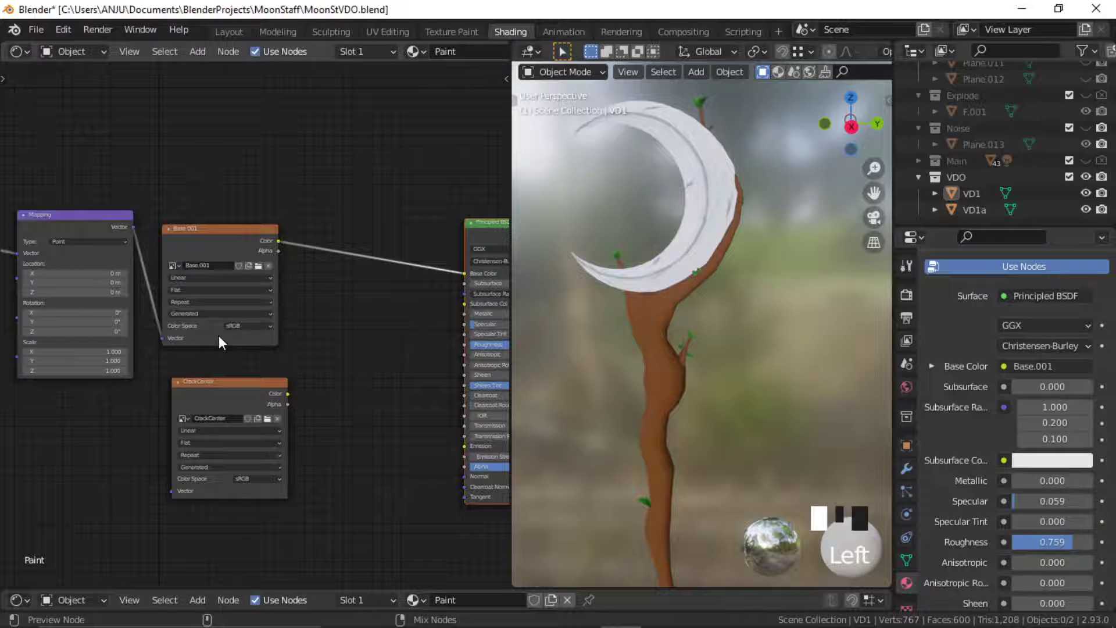
Step: Frame the Base.001, CrackCenter and Mix nodes closer in the Shader Editor
left_click_drag(226, 391, 350, 347)
scroll("up", 3)
middle_click(370, 351)
scroll("up", 3)
left_click_drag(368, 359, 151, 146)
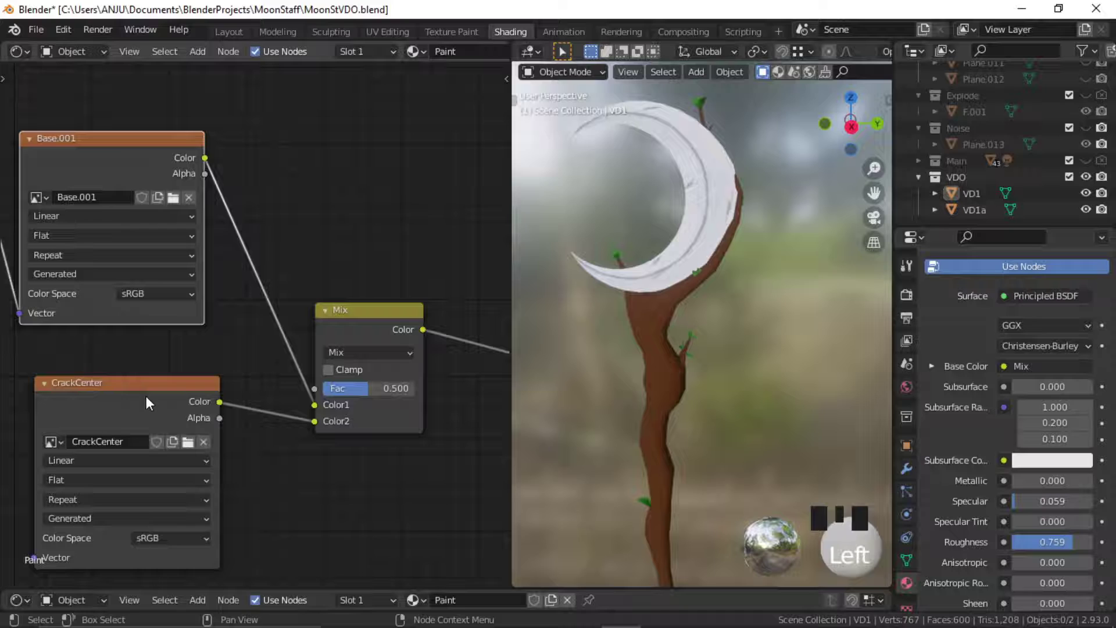
Step: Wire CrackCenter's Alpha output into the Mix node's Fac input
left_click(149, 403)
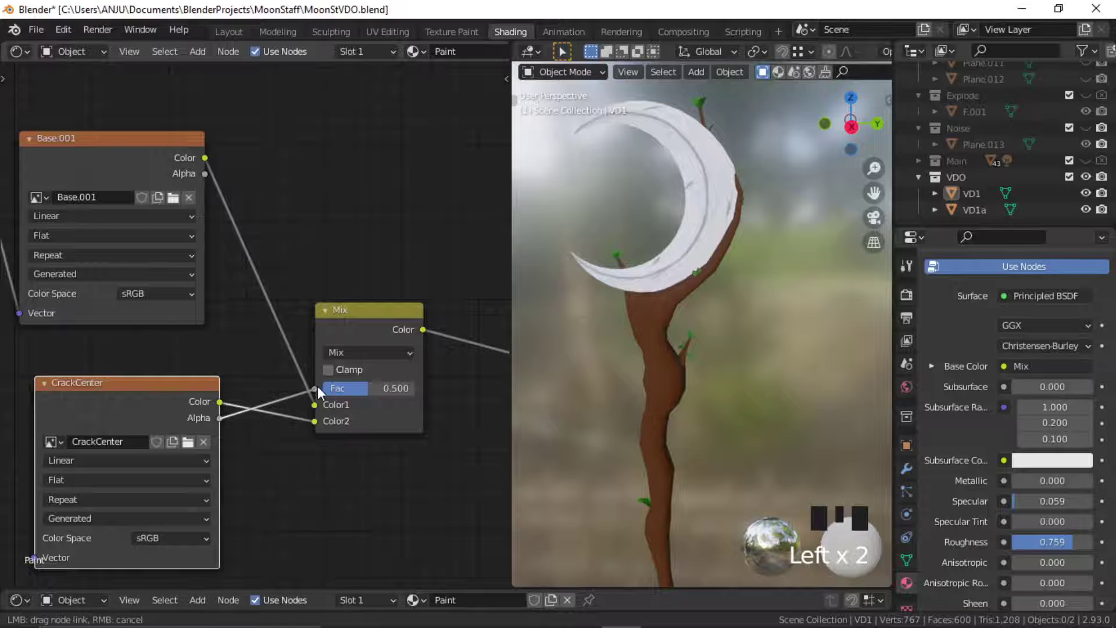
left_click_drag(321, 392, 407, 439)
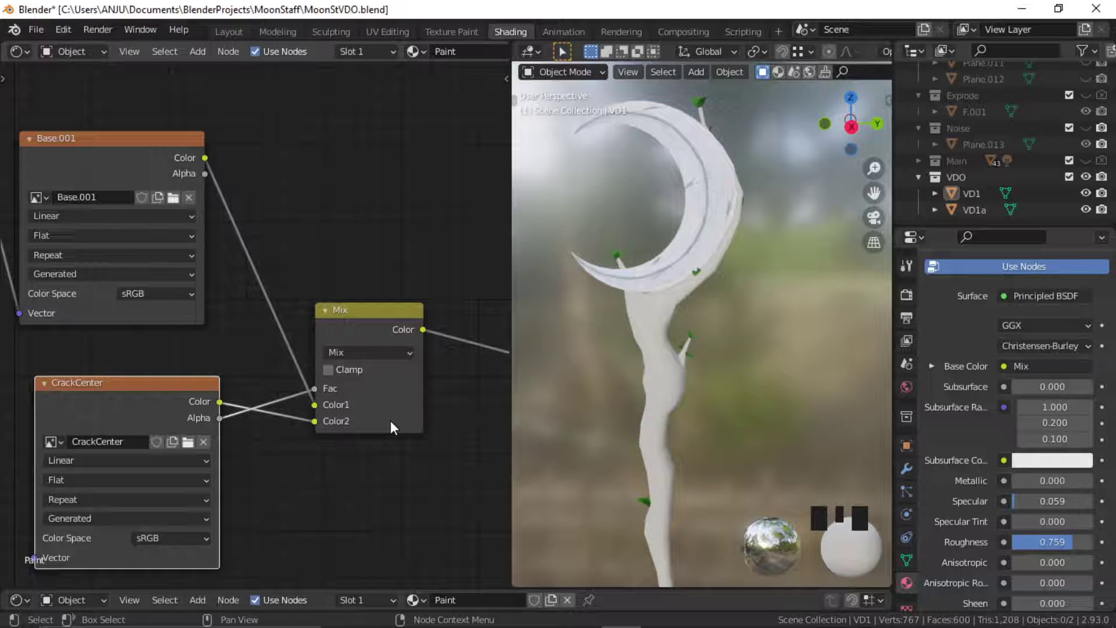
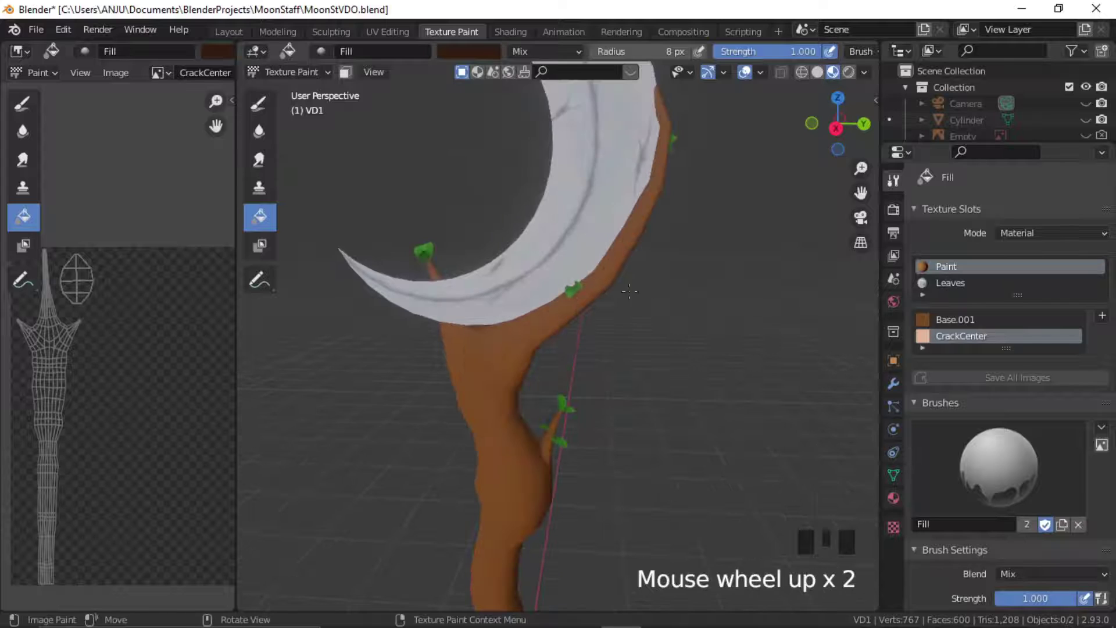
Step: Make Base.001 the active paint slot with the Fill tool
scroll("up", 3)
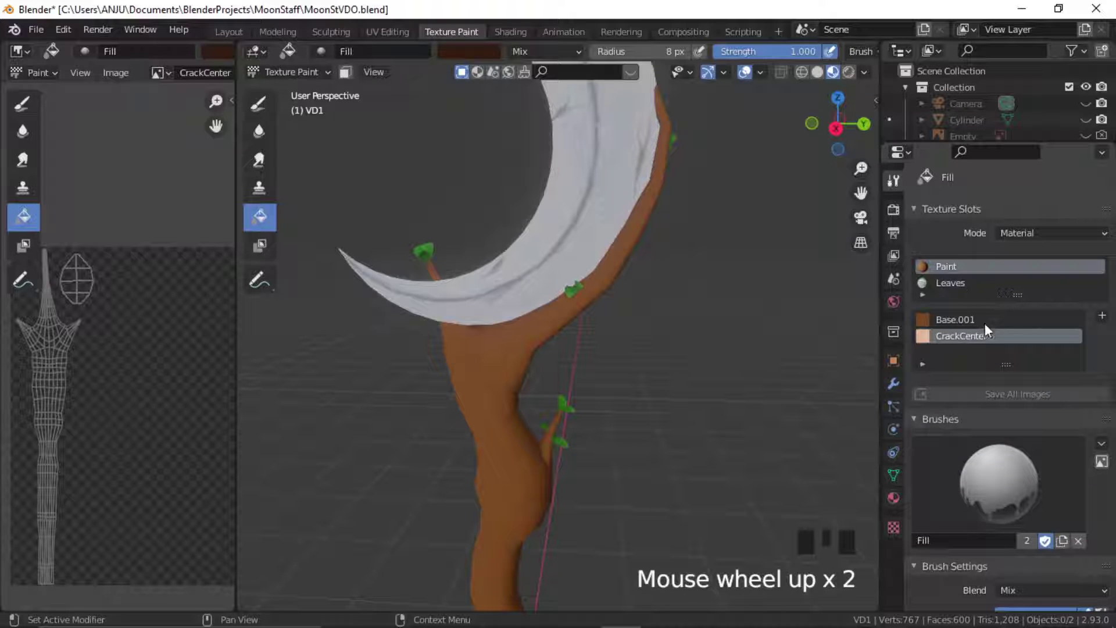
left_click(976, 326)
left_click(972, 339)
left_click(966, 324)
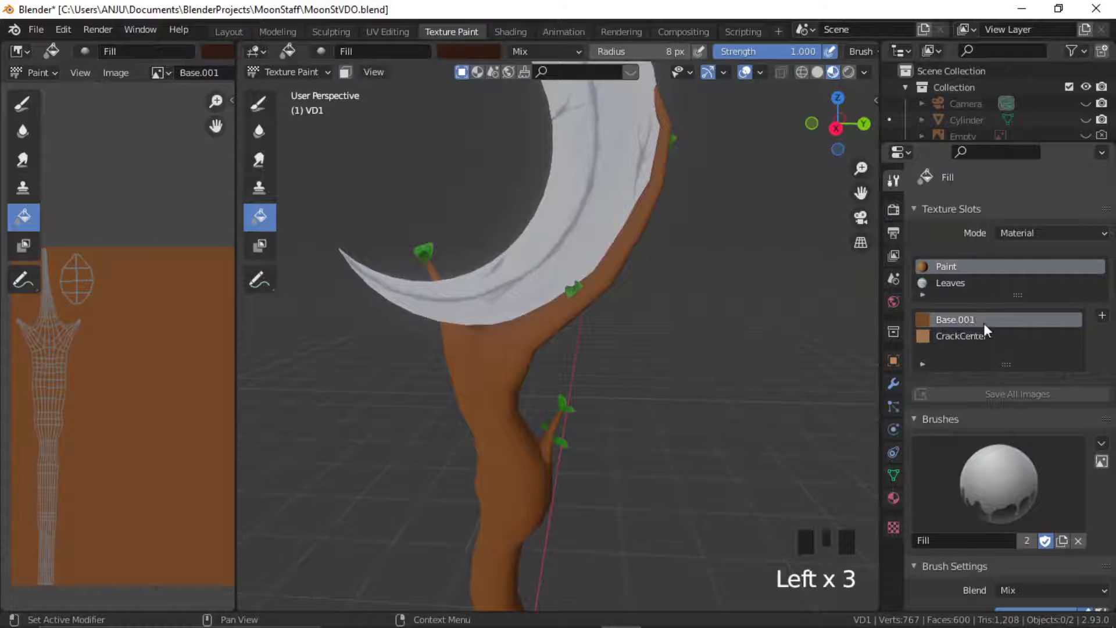
Step: Pick a darker reddish-brown brush colour for the staff
left_click_drag(965, 339, 270, 224)
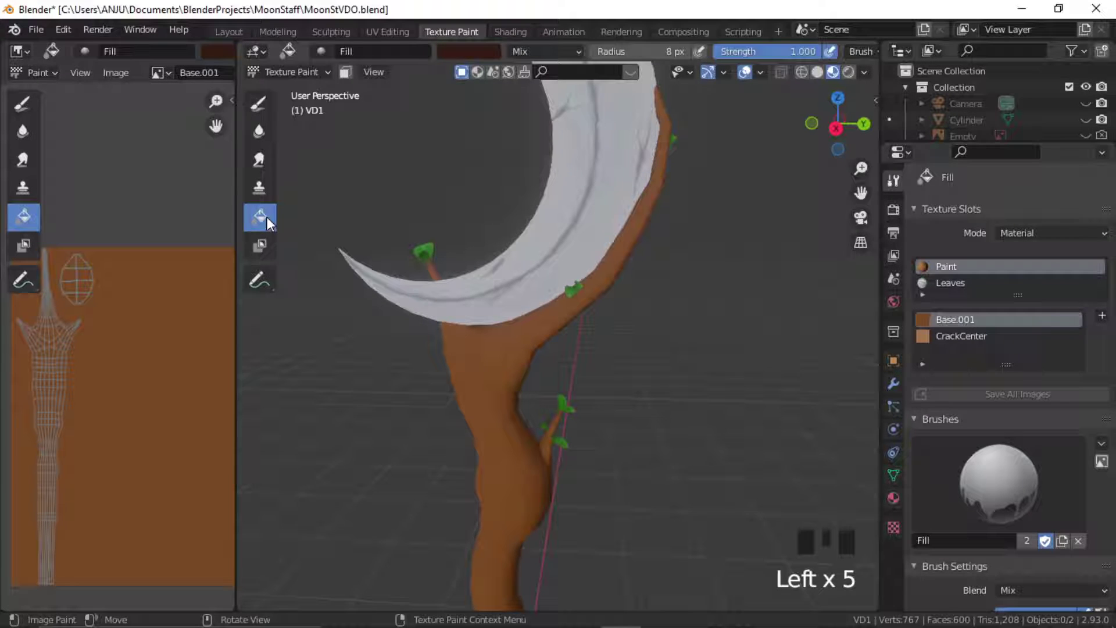
left_click_drag(270, 224, 954, 416)
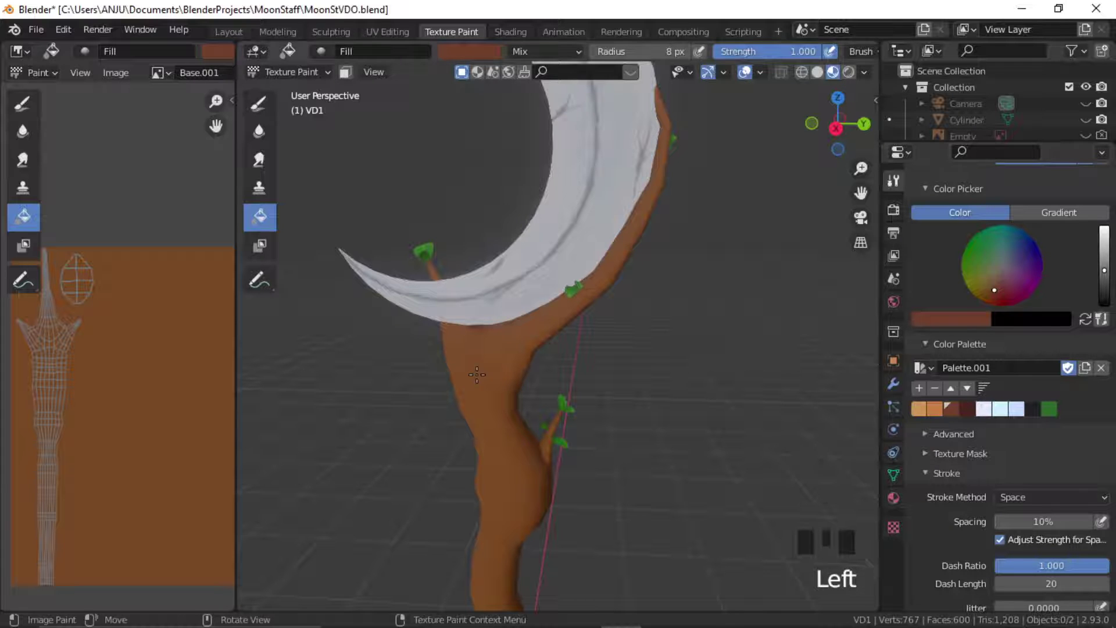
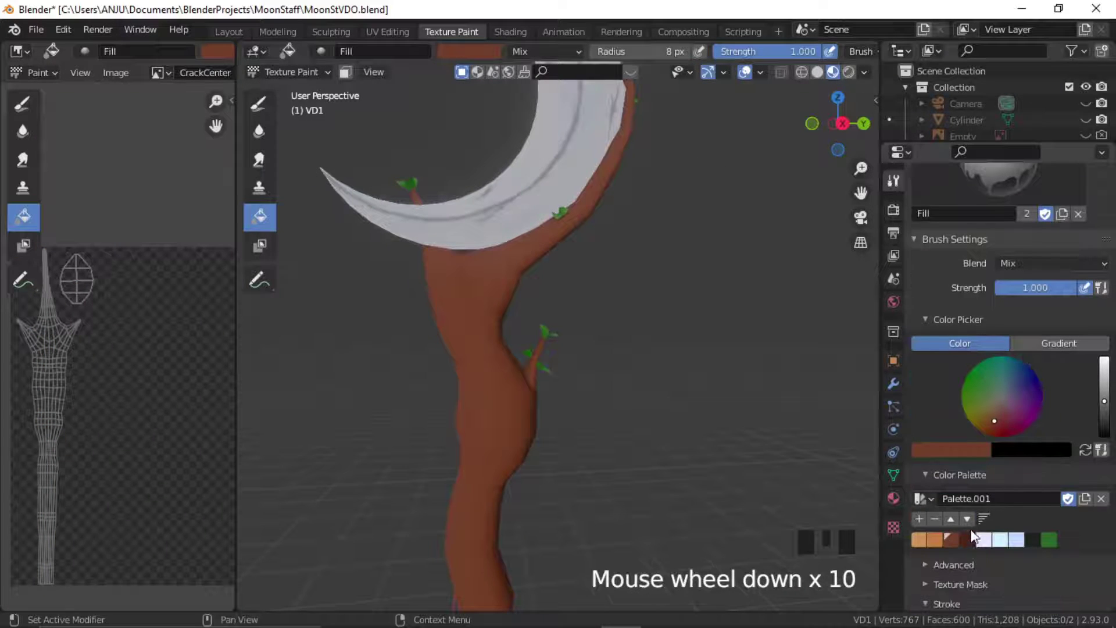
Step: Fill the CrackCenter texture with a darker reddish-brown colour
left_click(972, 543)
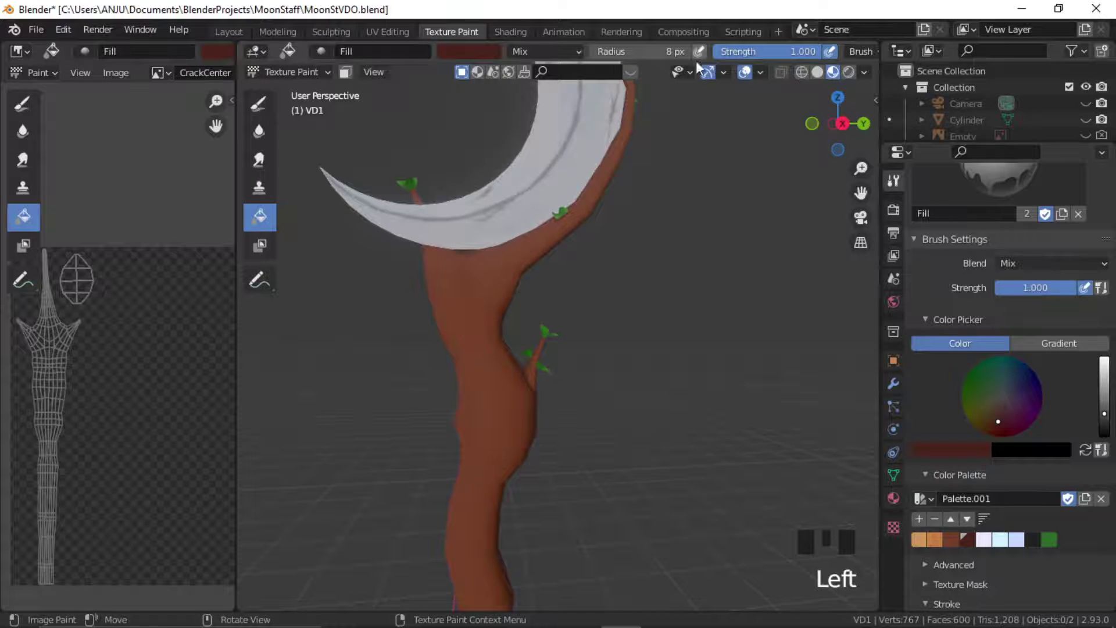
left_click(720, 63)
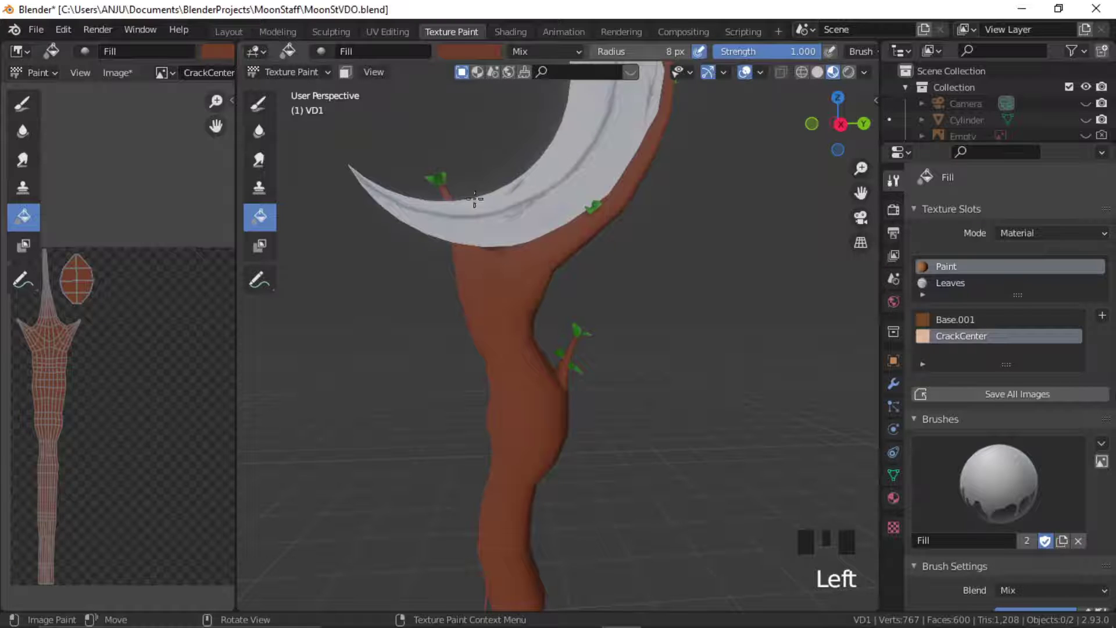
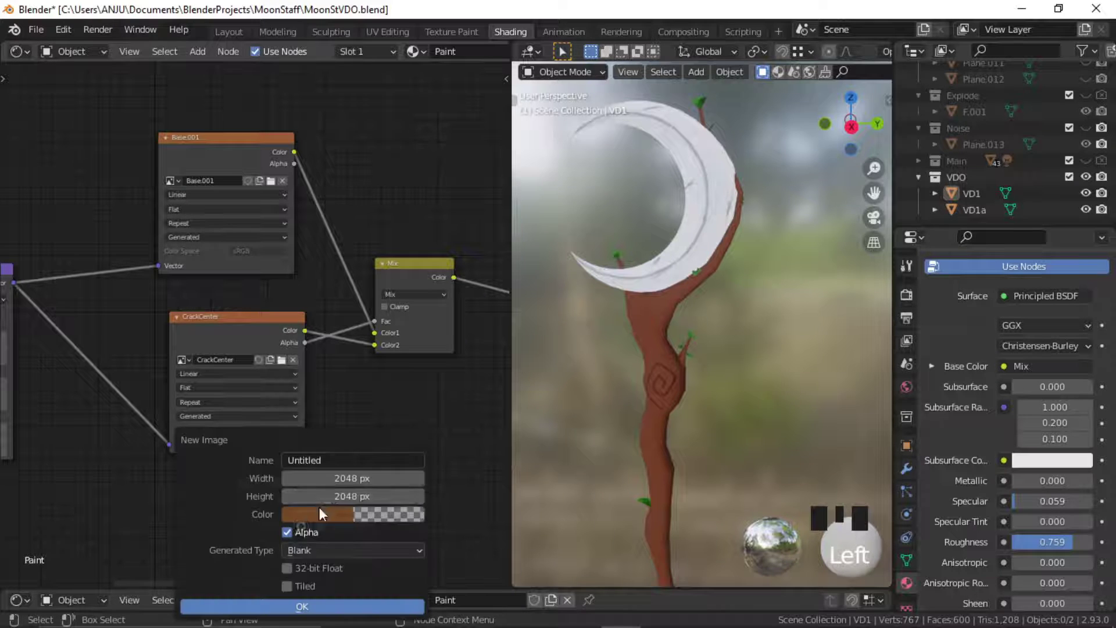
Step: Add an Image Texture node for a new 2048 px Shadows image below the chain
left_click_drag(350, 474, 356, 599)
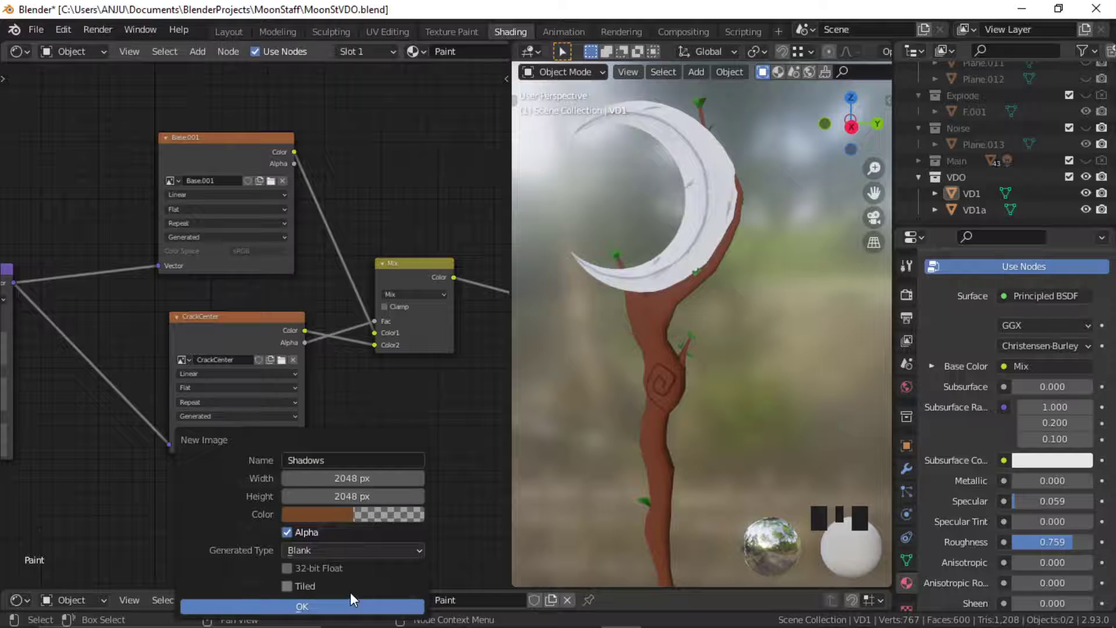
Step: Confirm the Shadows image and duplicate the Mix node beneath the first
left_click(421, 283)
key("shift+d")
left_click_drag(353, 491, 360, 442)
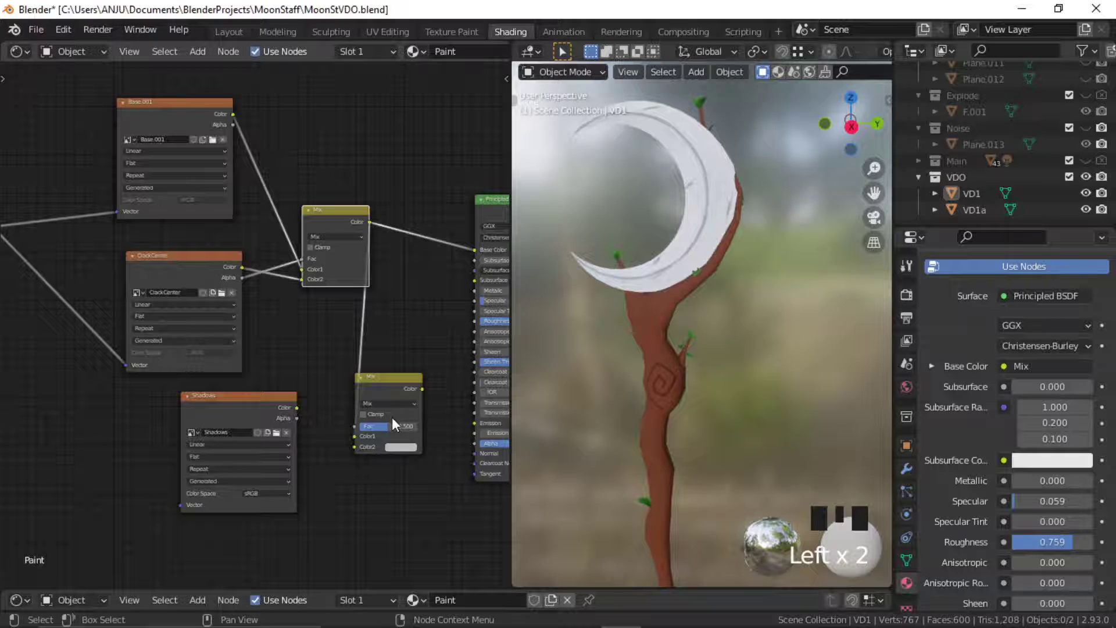
Step: Feed the Shadows colour into the second Mix node
left_click_drag(301, 414, 359, 457)
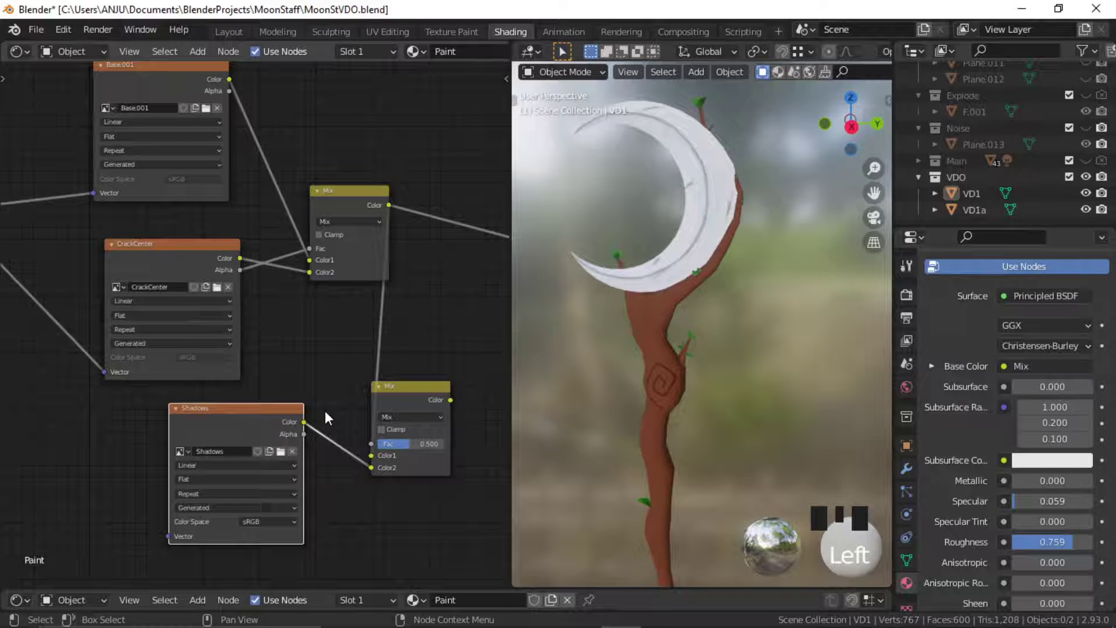
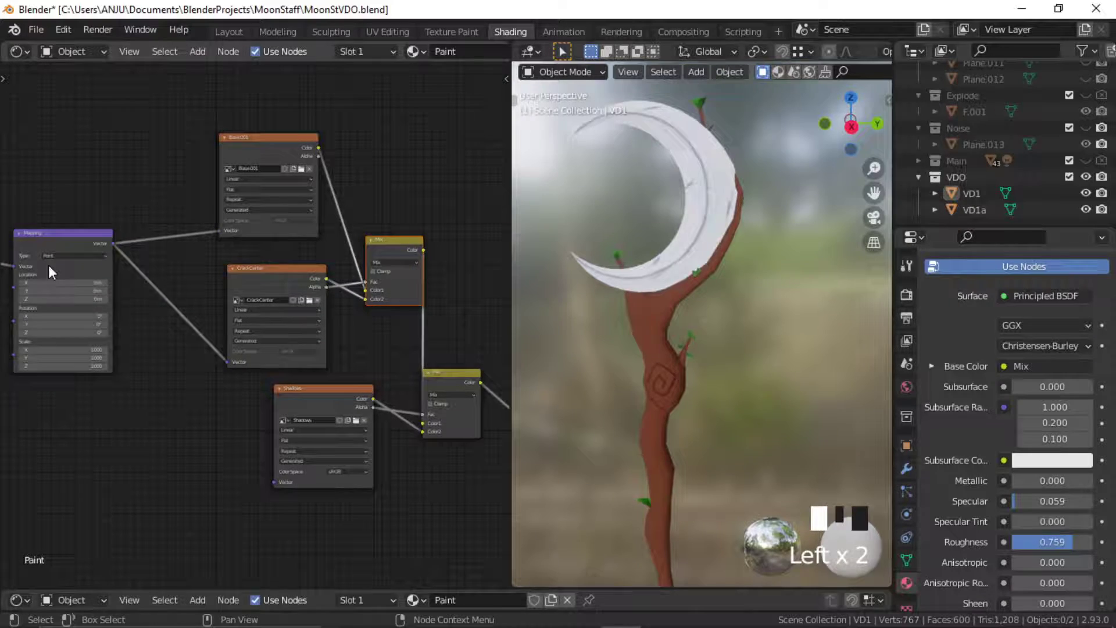
scroll("up", 3)
middle_click(416, 448)
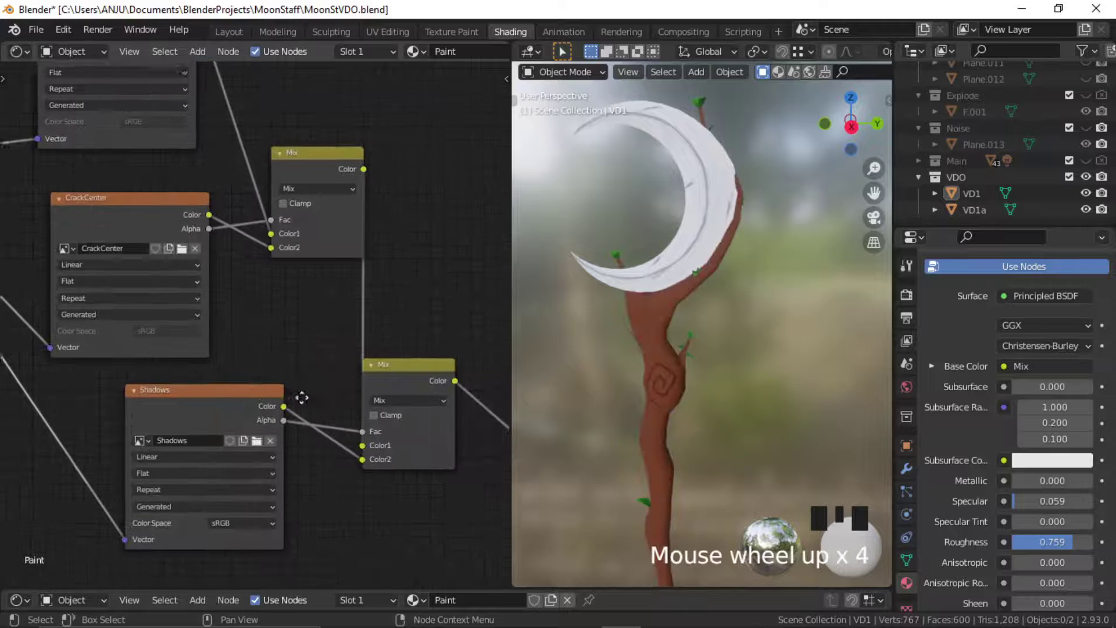
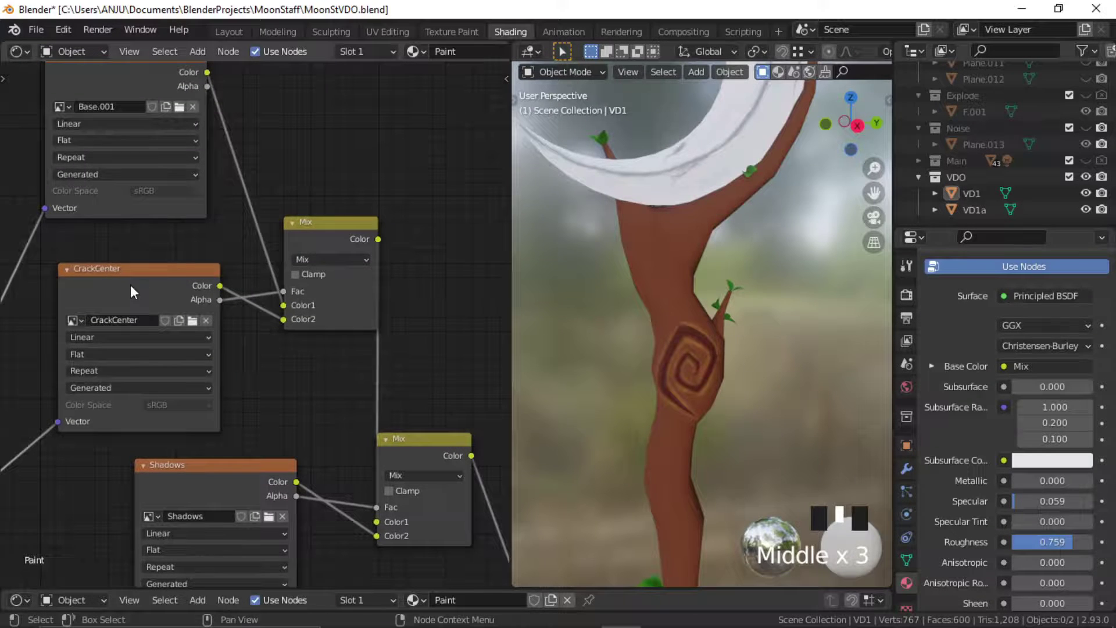
Step: Link Highlights Color and Alpha into the third Mix node and check its blend mode
left_click(144, 291)
left_click_drag(221, 506, 197, 396)
left_click(197, 396)
left_click_drag(298, 510, 253, 503)
left_click(254, 503)
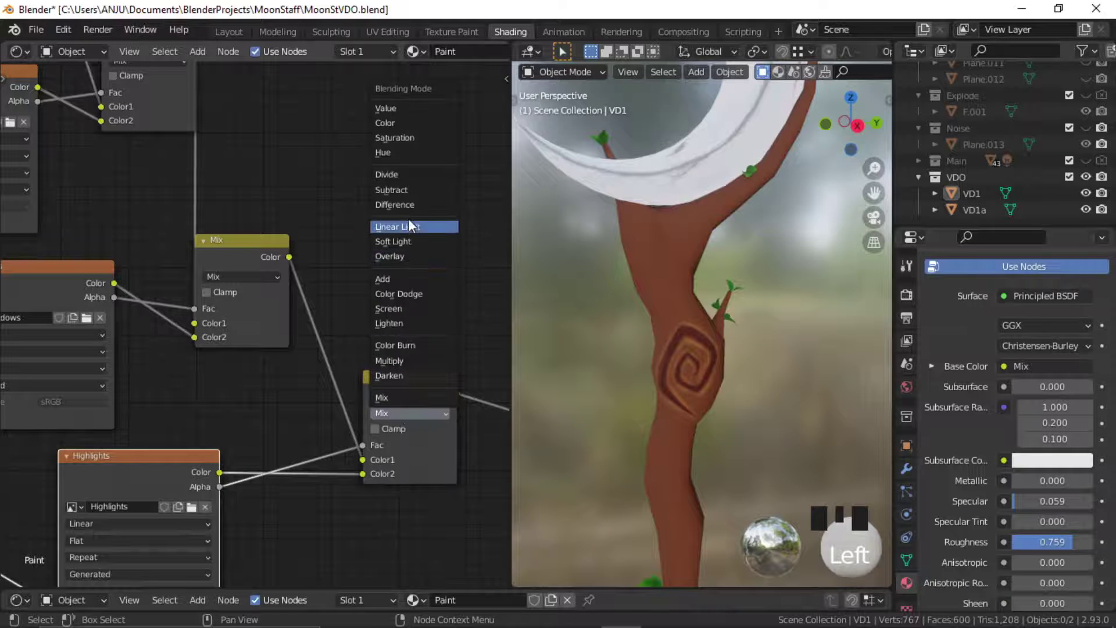
Step: Add a Math node via Shift+A and carry it over beside the CrackCenter texture
left_click_drag(413, 244, 707, 374)
scroll("up", 3)
scroll("down", 3)
left_click_drag(701, 377, 403, 412)
left_click_drag(403, 413, 365, 323)
left_click_drag(365, 323, 142, 264)
left_click_drag(141, 265, 299, 413)
middle_click(299, 414)
Step: Drop the Math node, set it to Multiply and feed CrackCenter's alpha into its first Value
left_click(298, 414)
left_click_drag(165, 373, 303, 370)
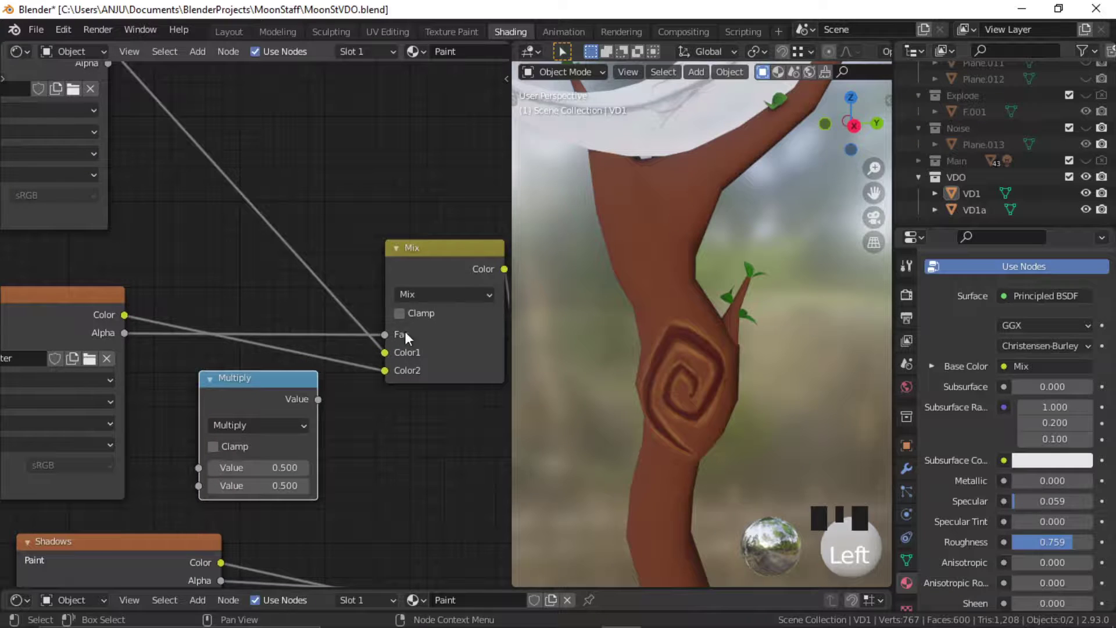
left_click_drag(131, 341, 209, 474)
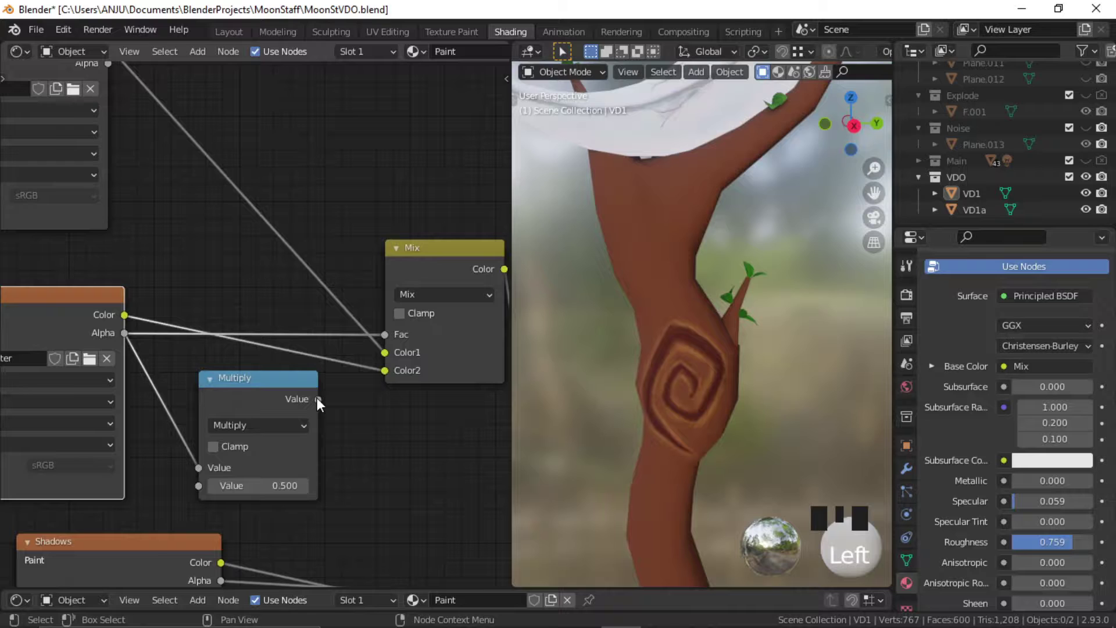
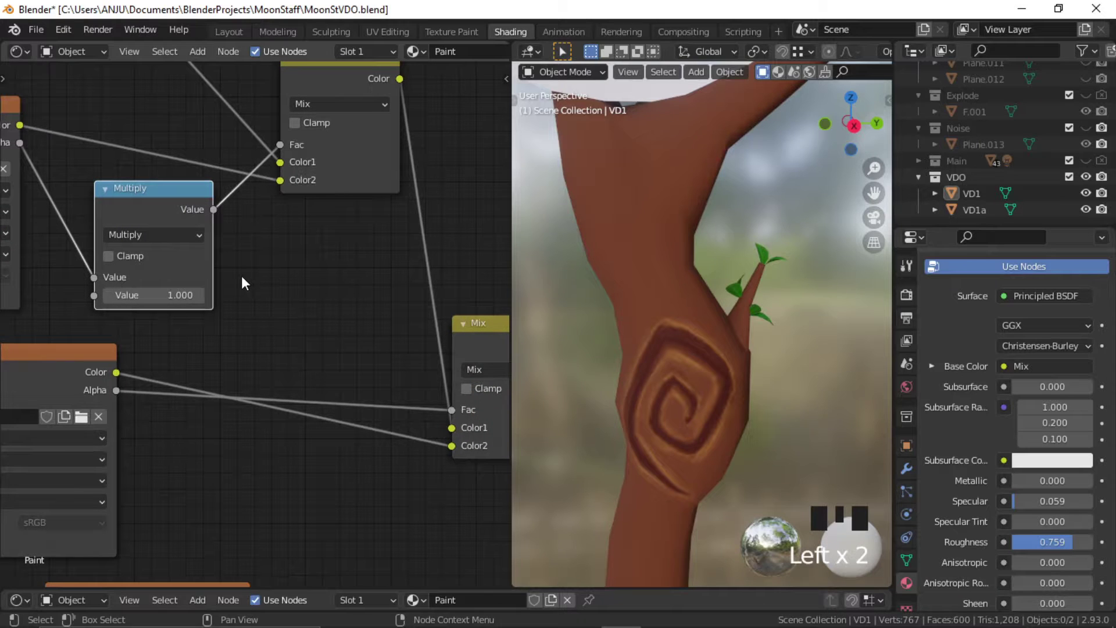
Step: Duplicate the Multiply node and wire the Shadows alpha into the copy's first Value
key("shift+d")
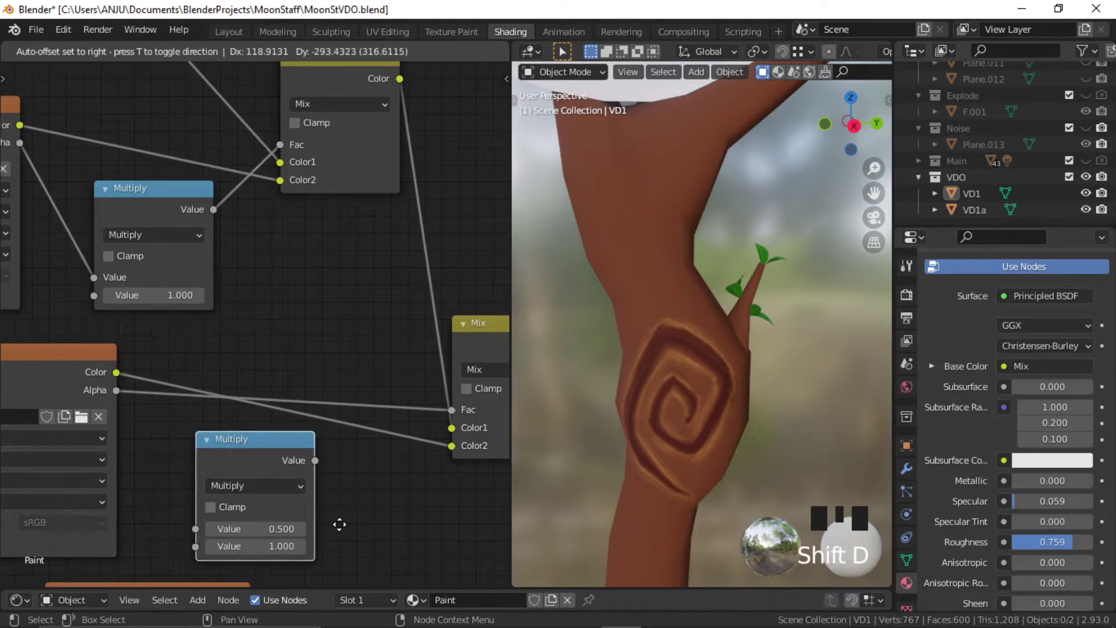
left_click_drag(103, 395, 179, 515)
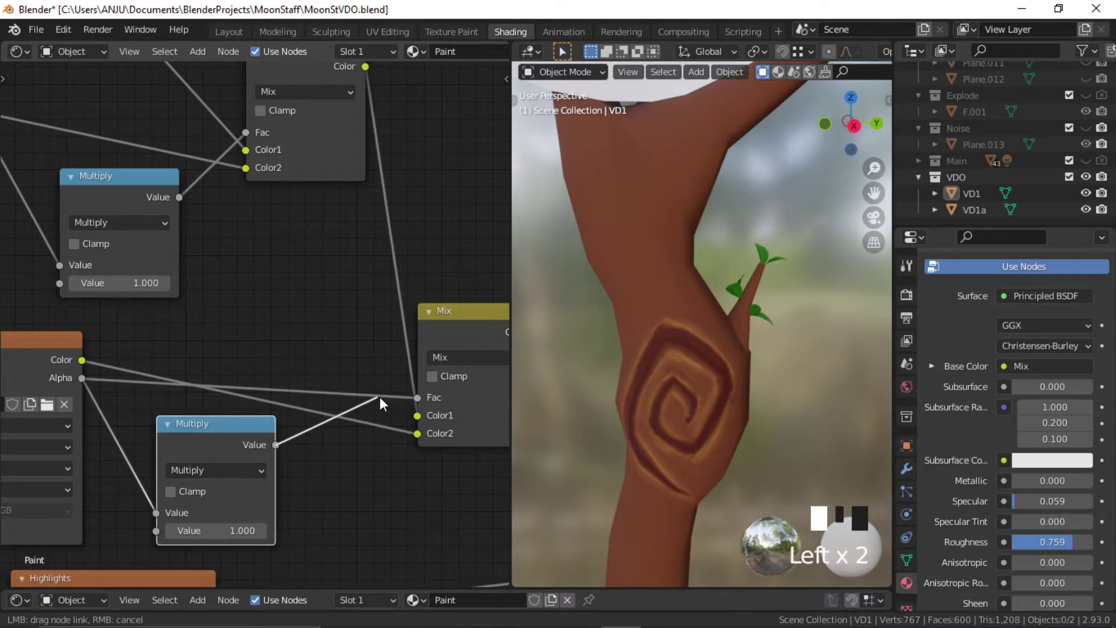